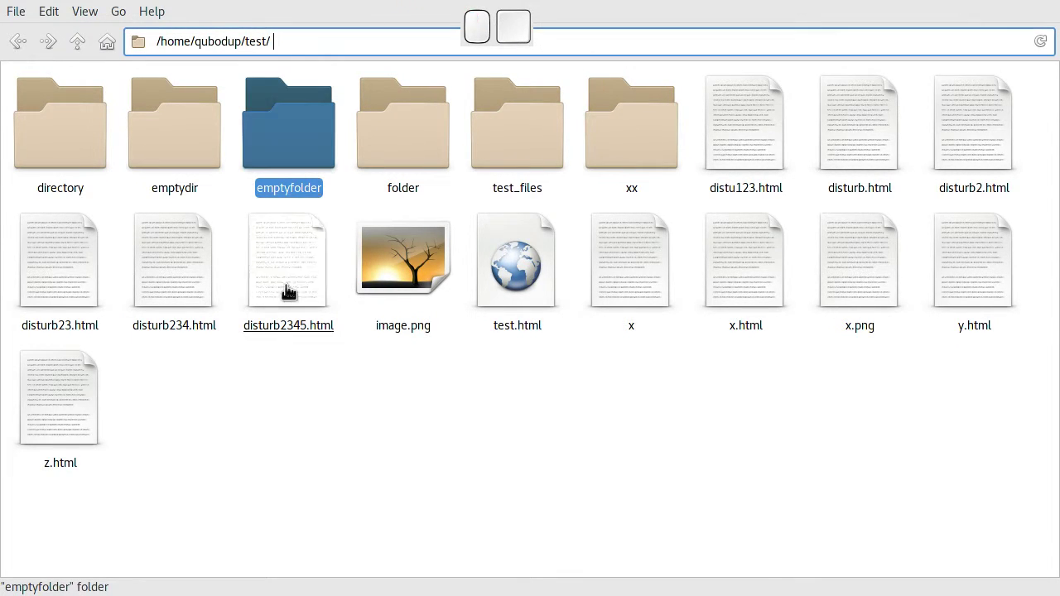
- Clear the selection in the test folder and poke at the toolbar area near the reload controls
left_click(280, 370)
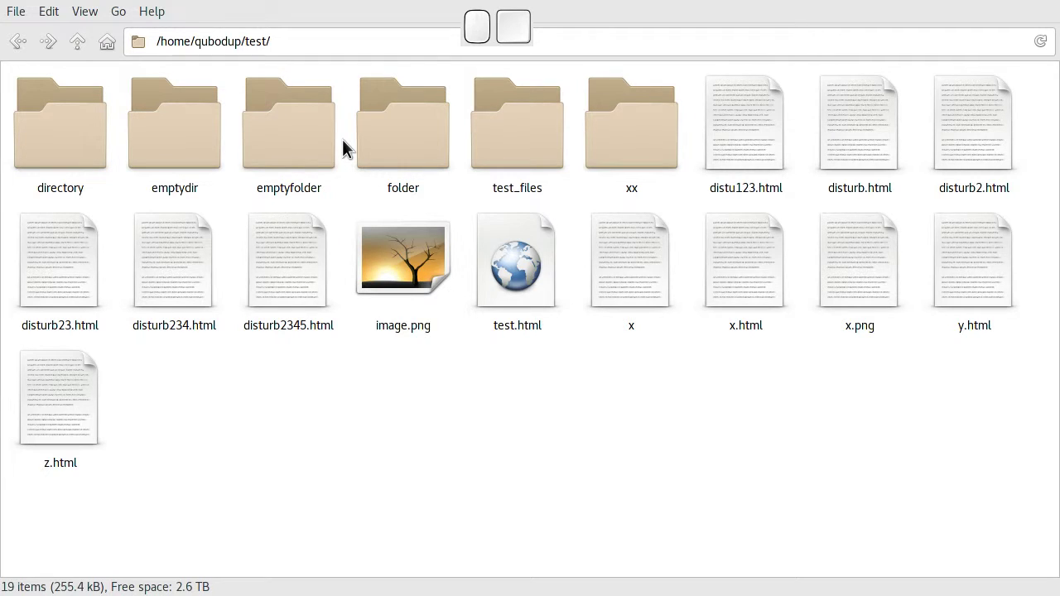
left_click(500, 26)
middle_click(499, 25)
right_click(499, 26)
left_click(485, 28)
left_click(486, 39)
right_click(487, 39)
left_click(428, 427)
- Refresh the /home/qubodup/test listing so test_files shows current contents
scroll("down", 3)
scroll("up", 3)
scroll("down", 3)
scroll("up", 3)
scroll("down", 3)
scroll("up", 3)
scroll("down", 3)
scroll("up", 3)
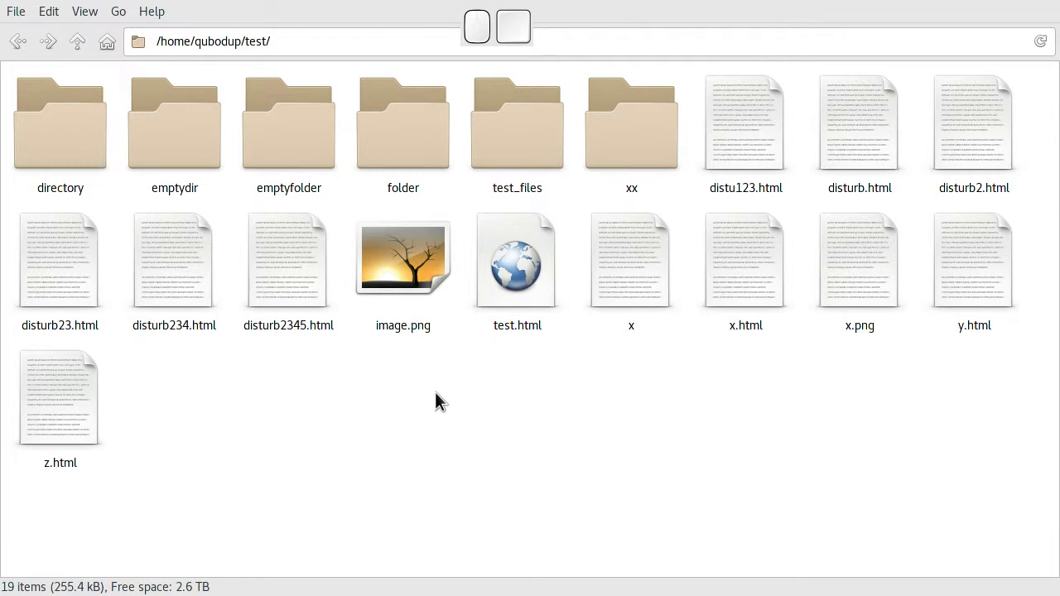
scroll("up", 3)
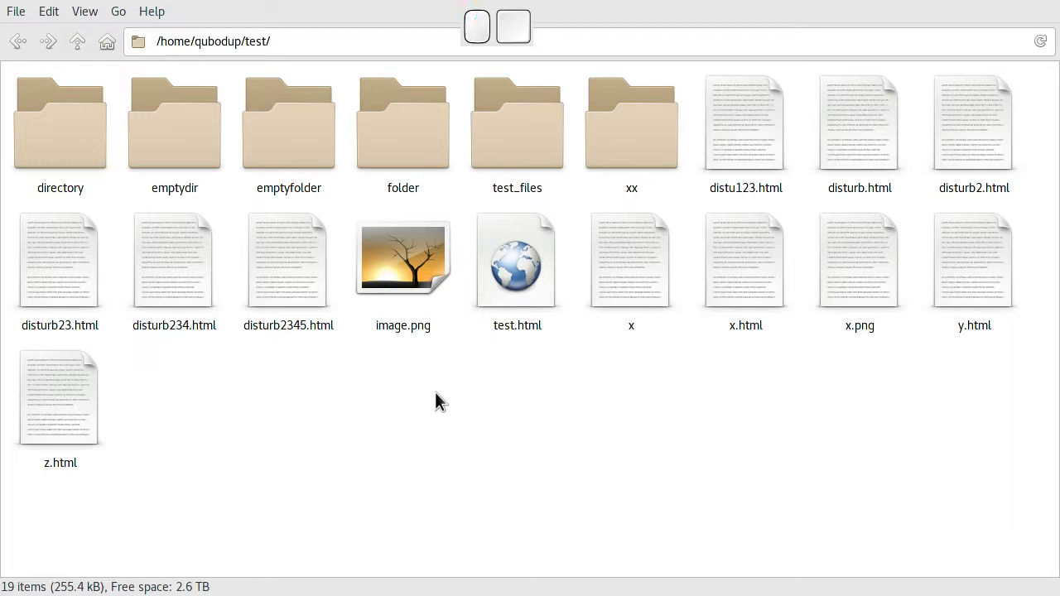
left_click(441, 400)
key("9")
key("8")
key("9")
scroll("down", 3)
left_click(457, 380)
left_click(613, 154)
scroll("down", 3)
left_click(713, 417)
left_click(645, 146)
scroll("down", 3)
left_click(590, 412)
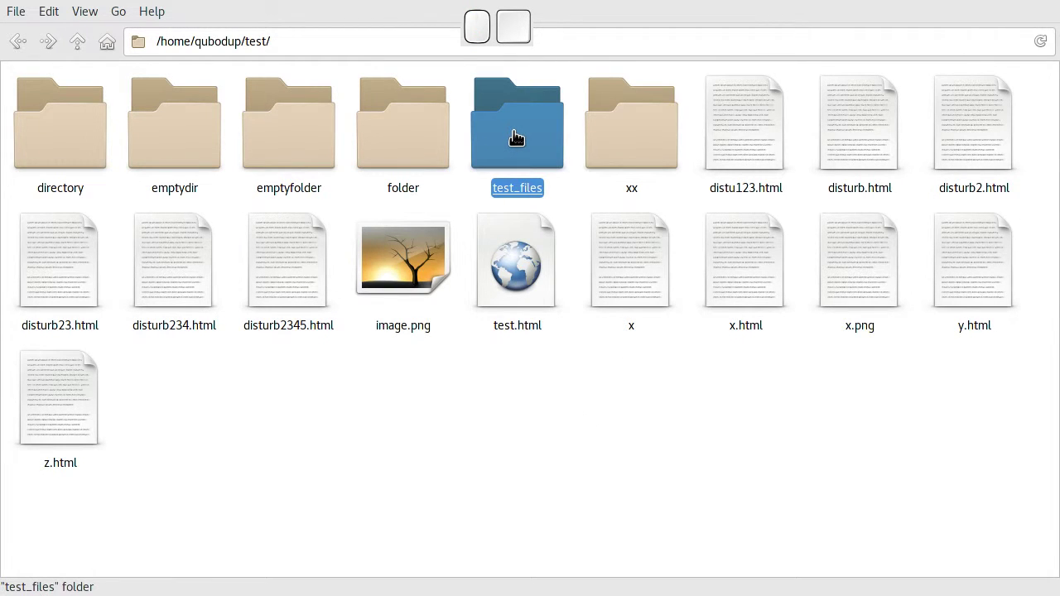
left_click(515, 128)
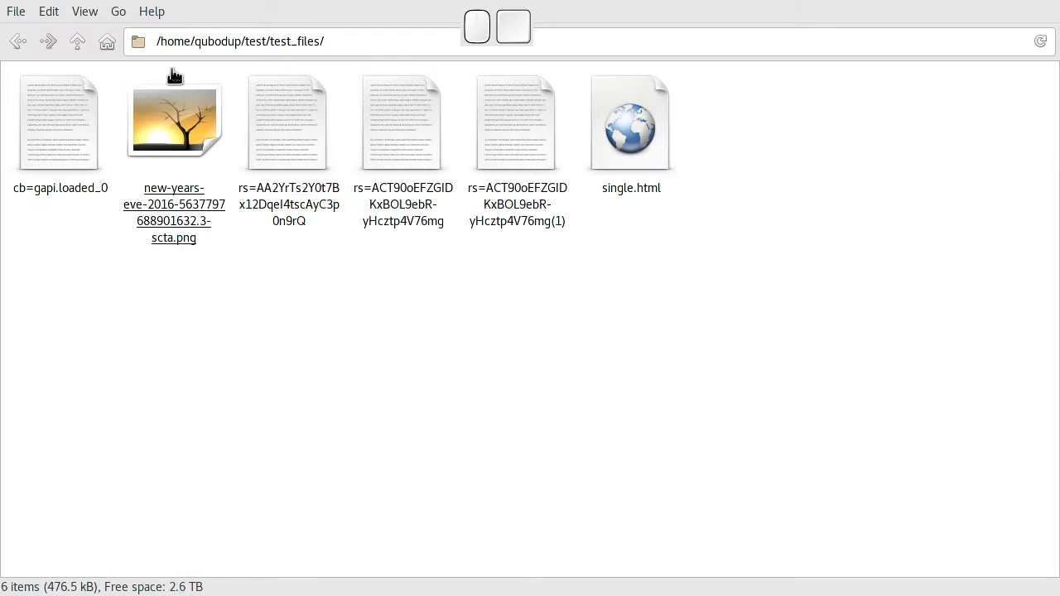
left_click(79, 56)
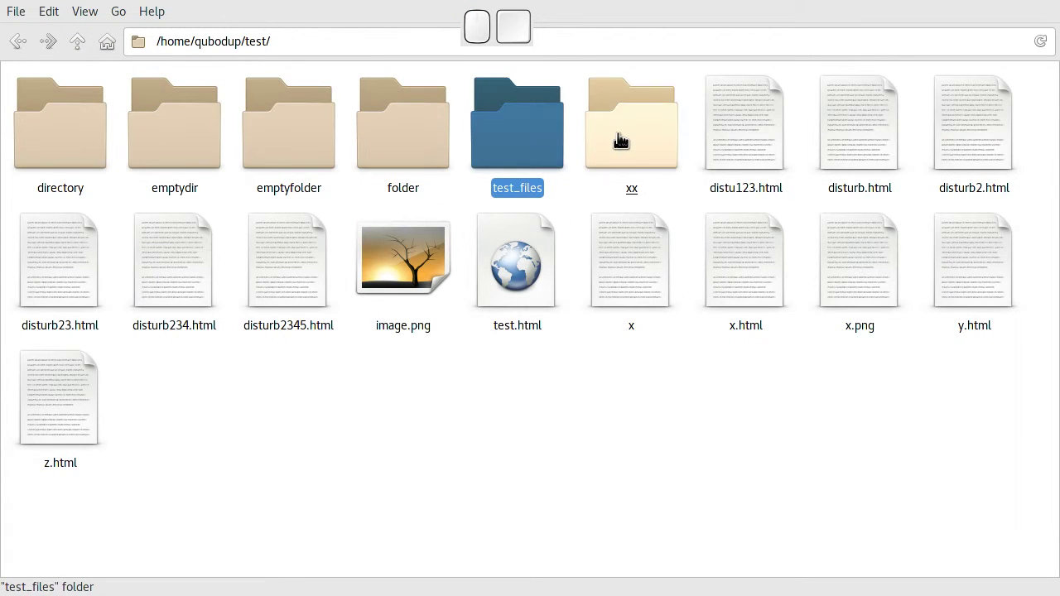
left_click(643, 140)
scroll("down", 3)
scroll("down", 3)
scroll("down", 3)
left_click(657, 393)
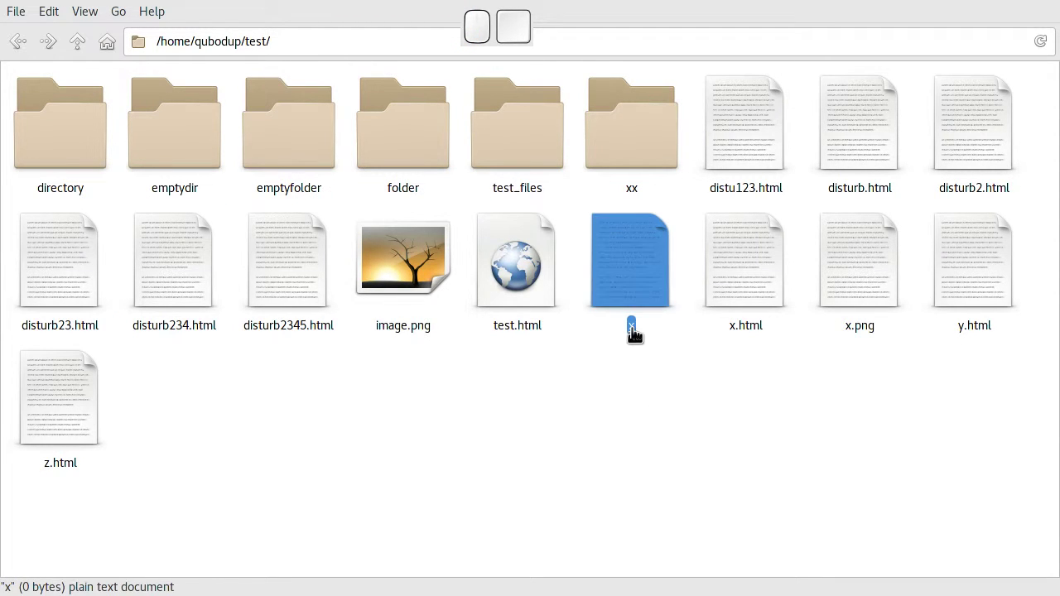
left_click(547, 415)
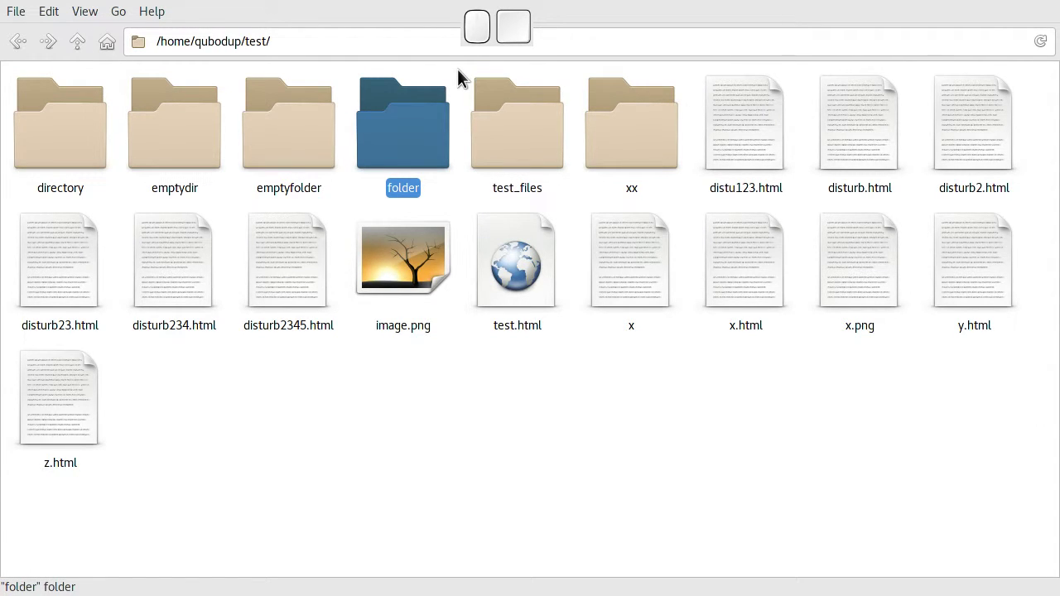
left_click(463, 78)
left_click(261, 113)
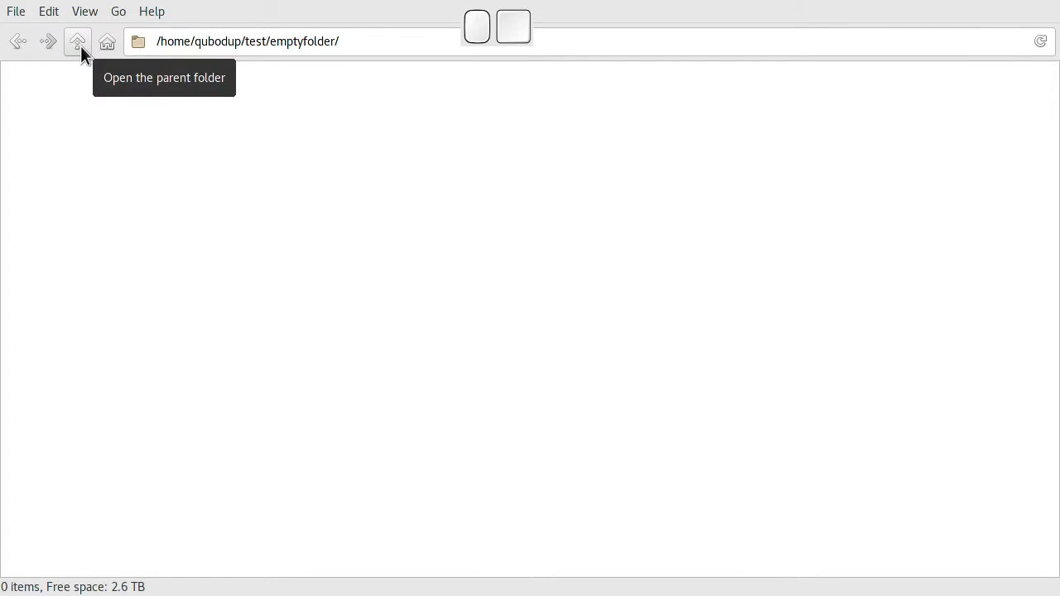
left_click(87, 54)
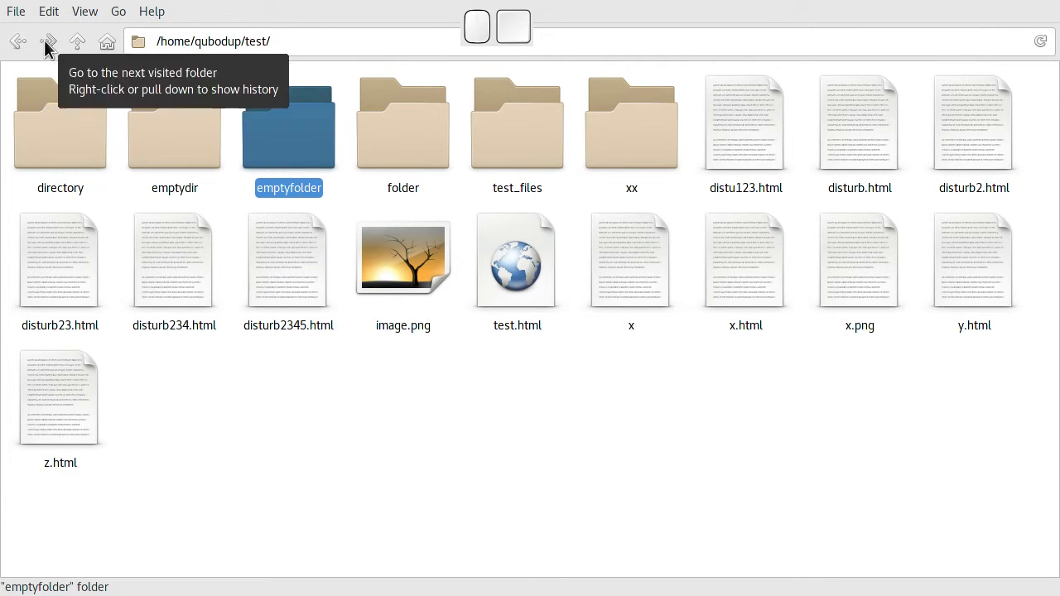
left_click(250, 136)
left_click(23, 48)
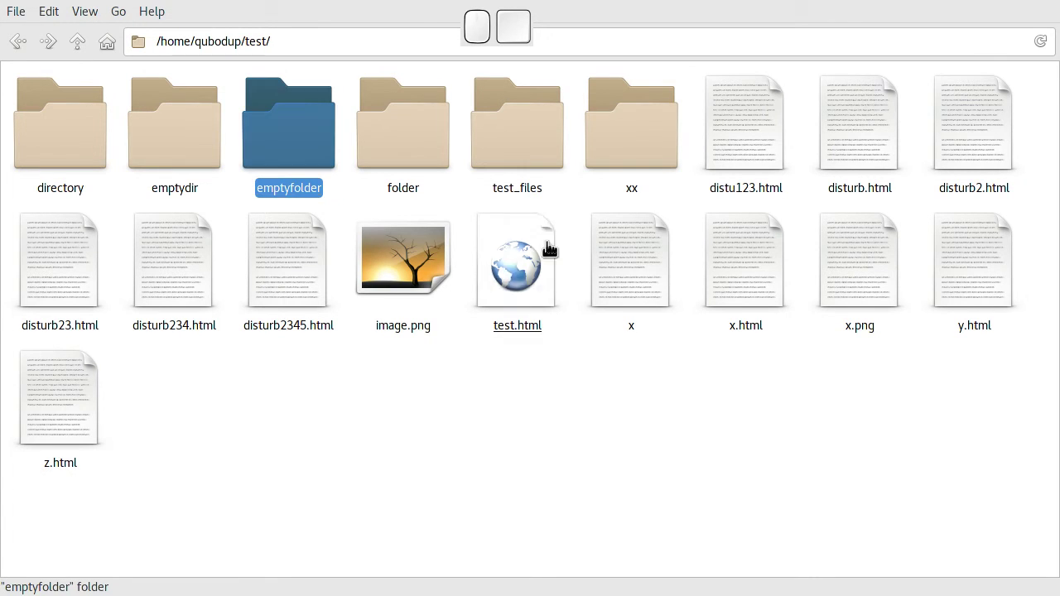
left_click(704, 453)
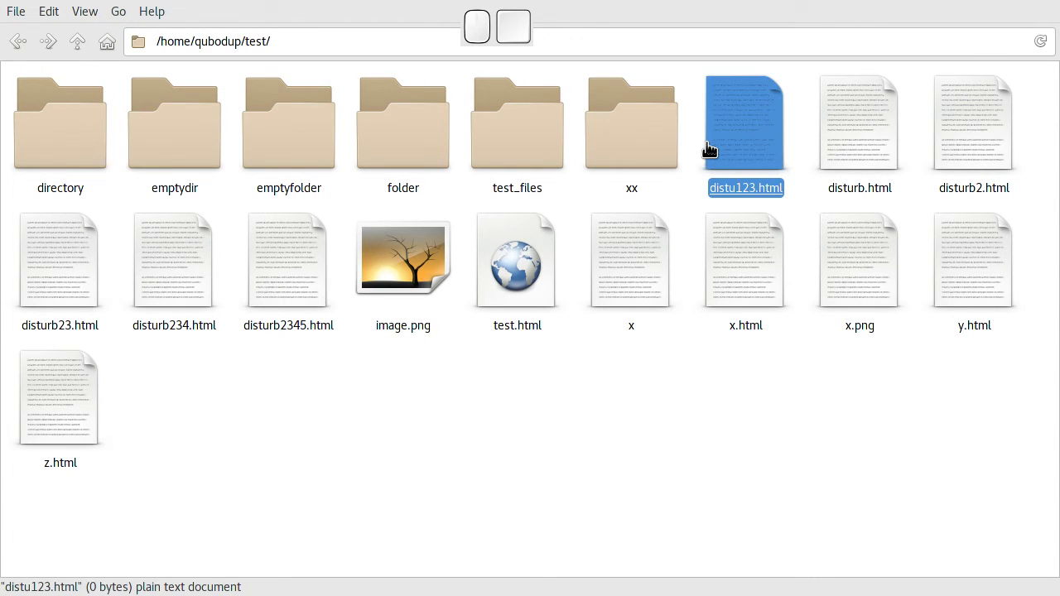